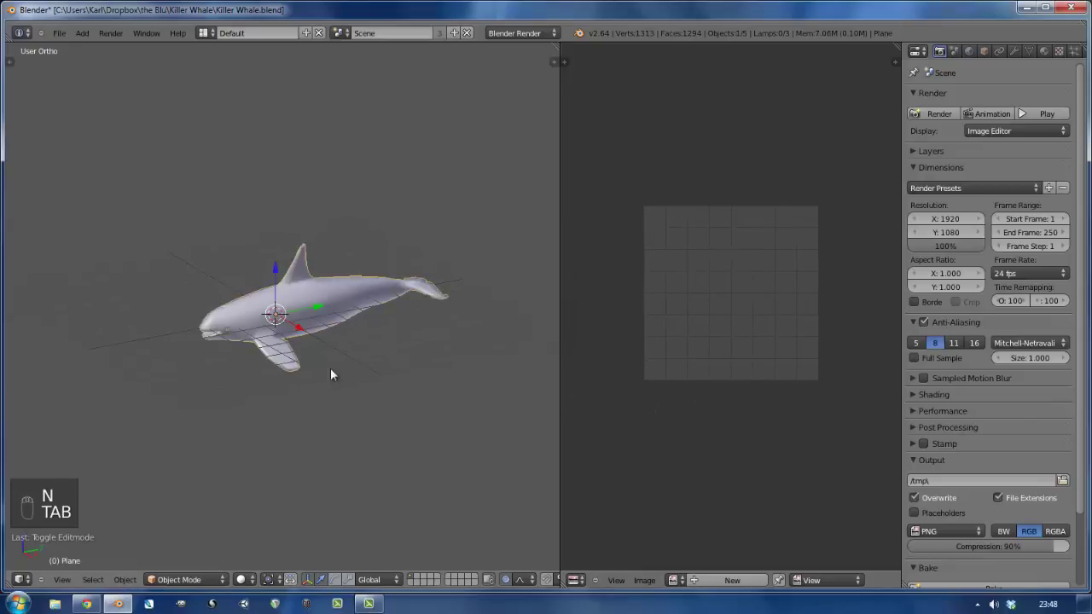
Step: Enter Edit Mode on the whale mesh and select all of it to show its unwrapped UV layout
key(Tab)
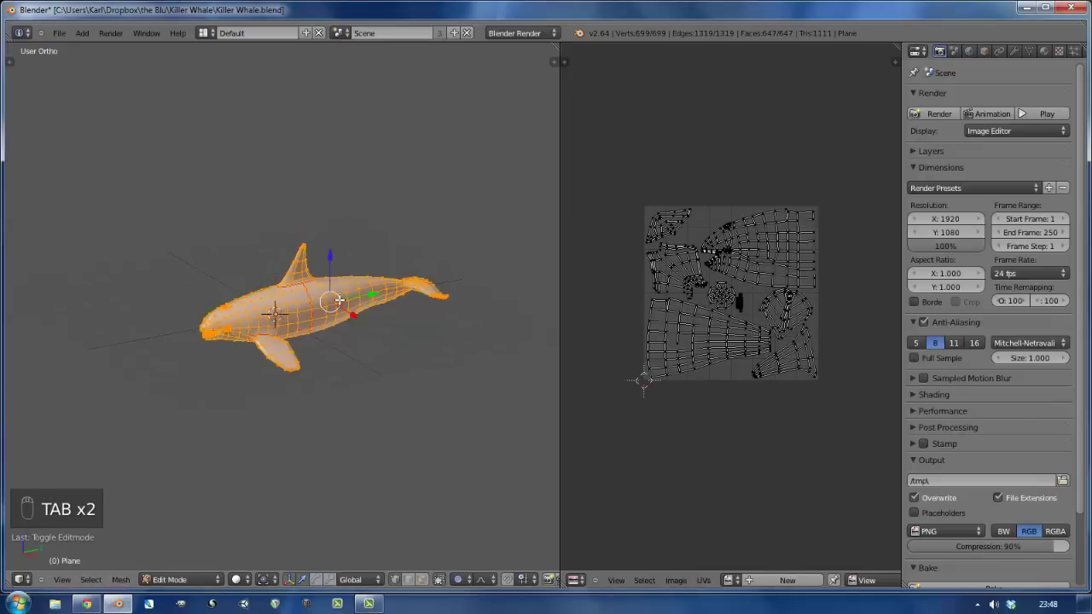
key(a)
key(a)
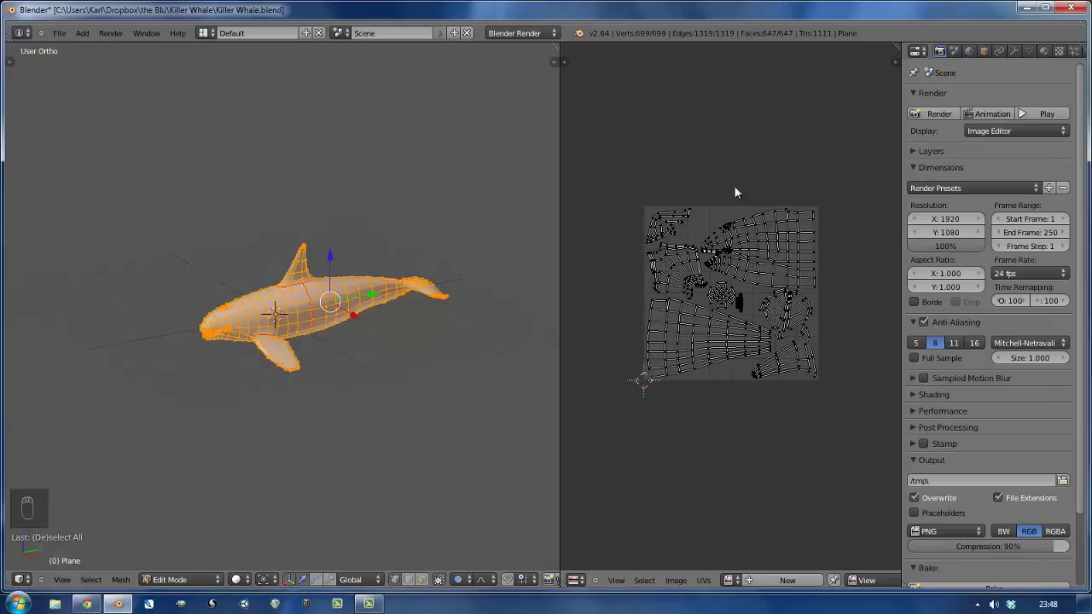
Step: Create a new untitled 1024×1024 UV grid test image without alpha behind the whale's UVs
drag(727, 306, 832, 447)
drag(799, 455, 777, 359)
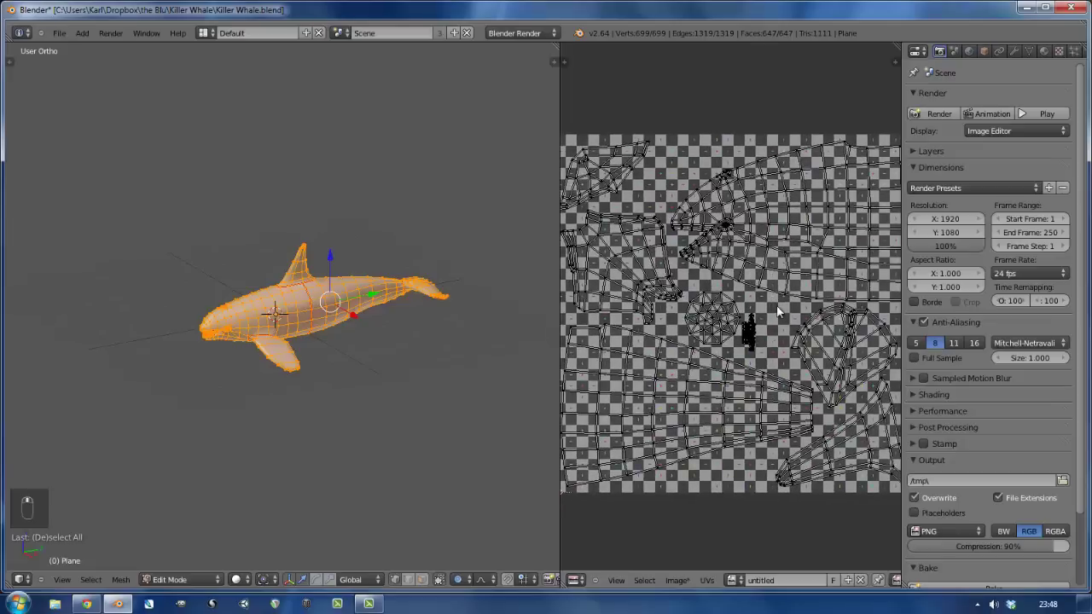
Step: Return the whale to Object Mode and show its single material named 'Material' in the material settings
key(Tab)
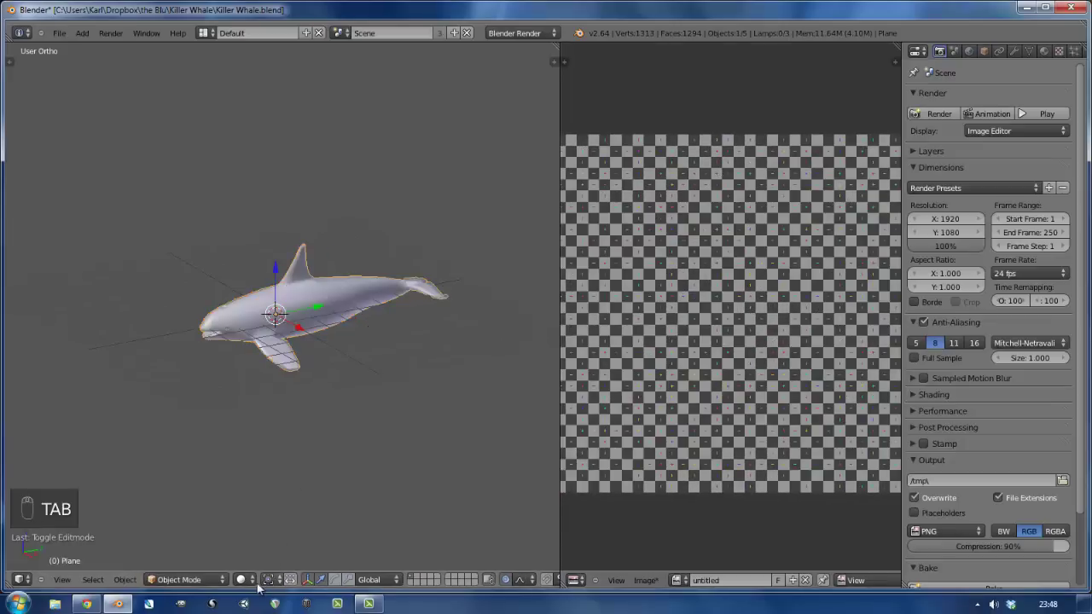
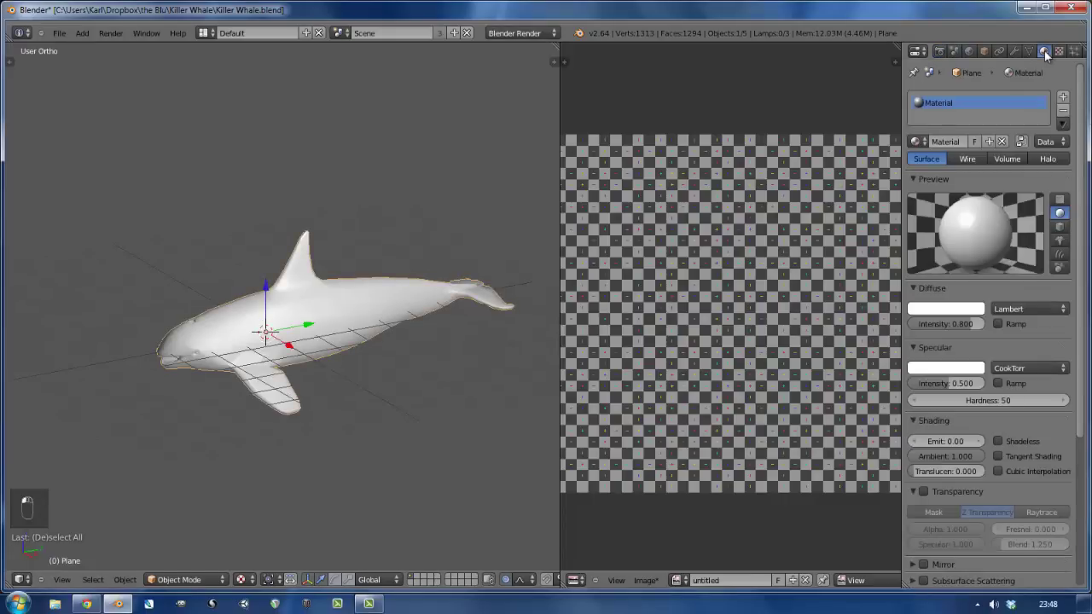
drag(967, 114, 983, 118)
drag(983, 119, 925, 152)
click(925, 152)
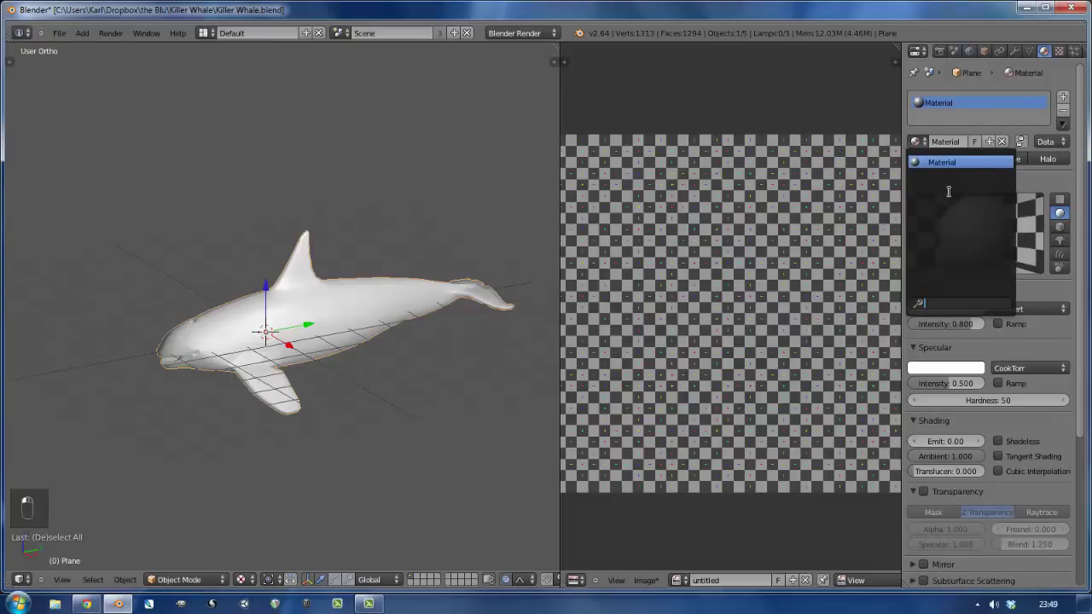
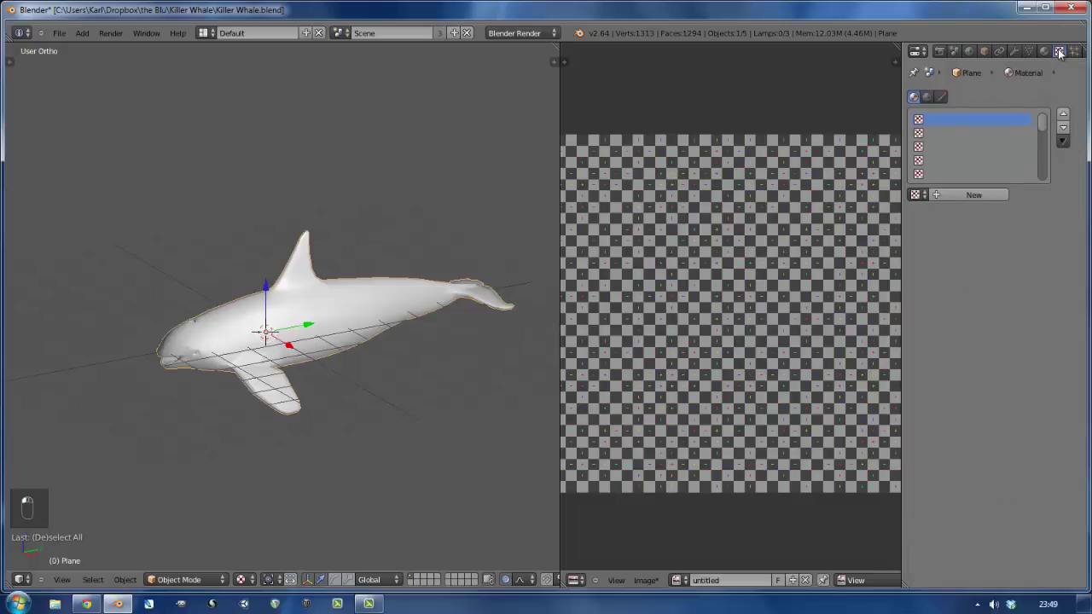
Step: Add a new texture to the material, make it Image or Movie type and browse the available images
middle_click(978, 200)
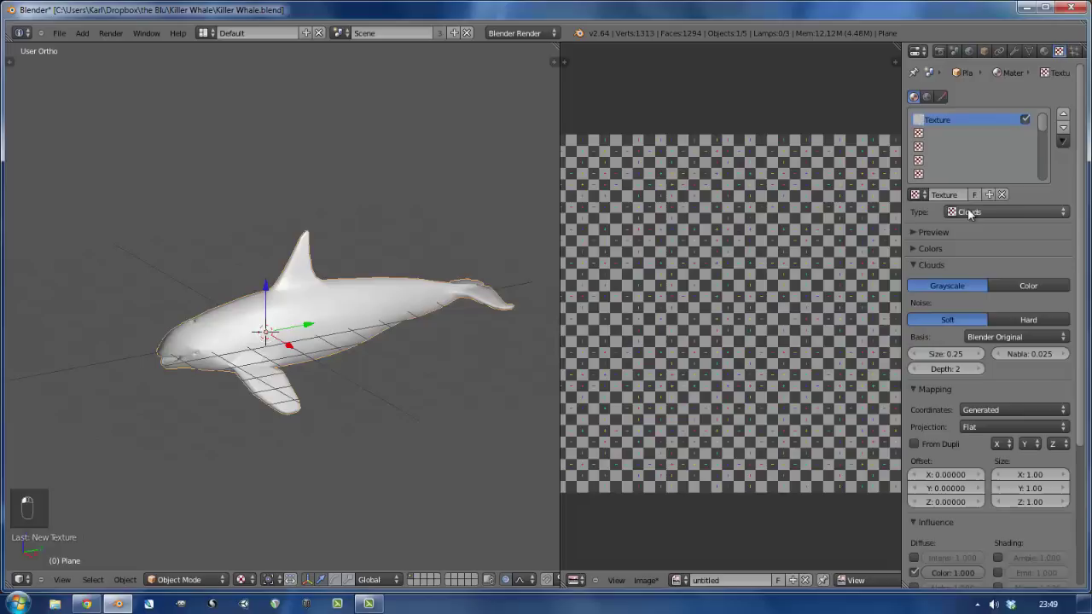
click(995, 304)
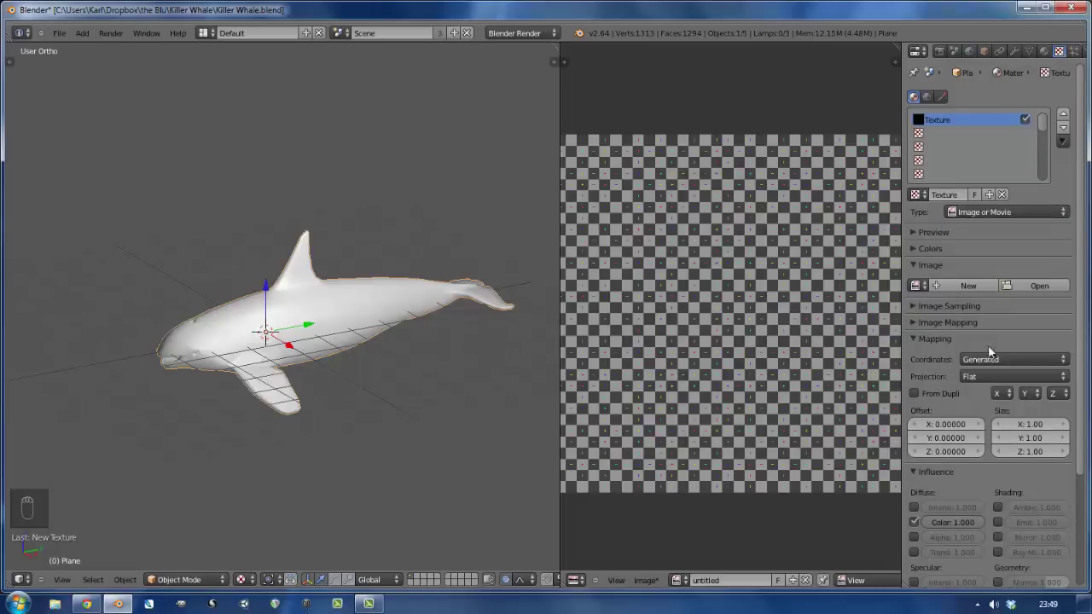
drag(993, 364, 981, 302)
click(981, 303)
drag(981, 302, 922, 292)
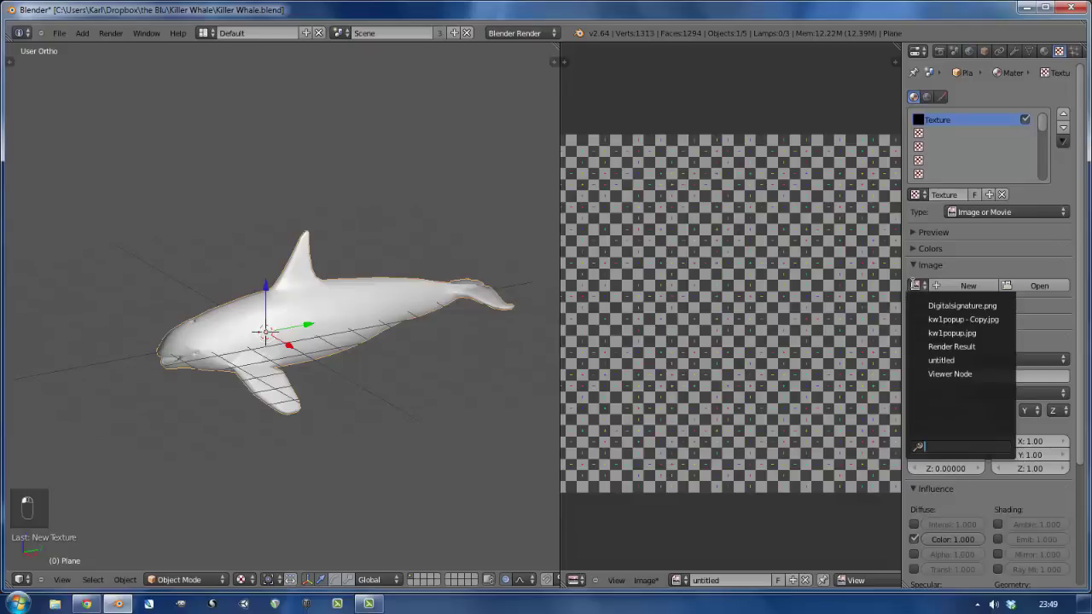
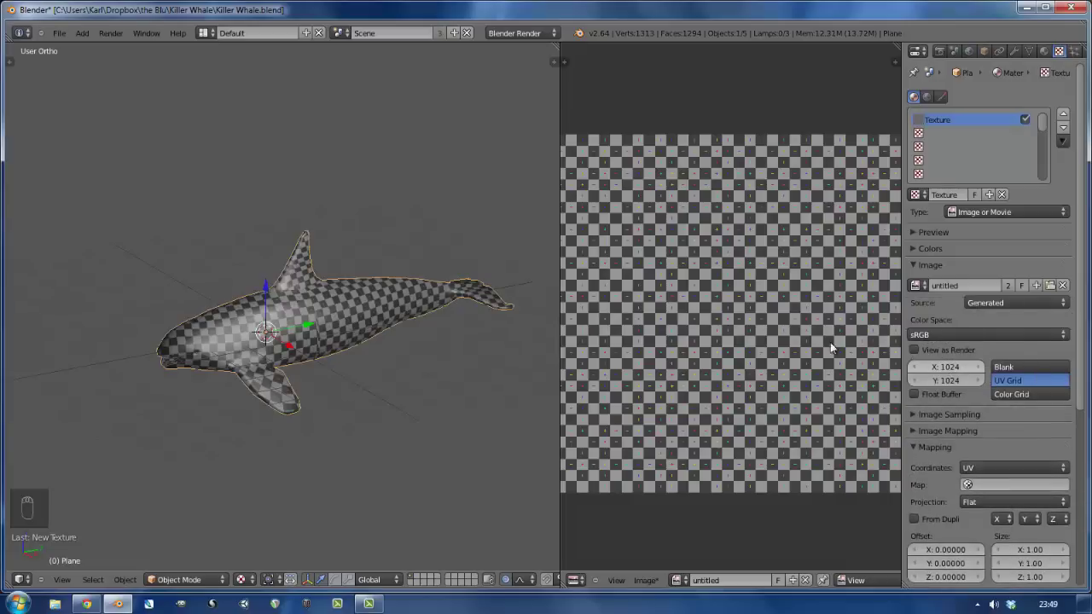
Step: Inspect the checkerboard UV grid mapping on the whale from several angles in the 3D View
drag(438, 312, 349, 272)
drag(361, 173, 437, 185)
drag(535, 237, 401, 303)
key(a)
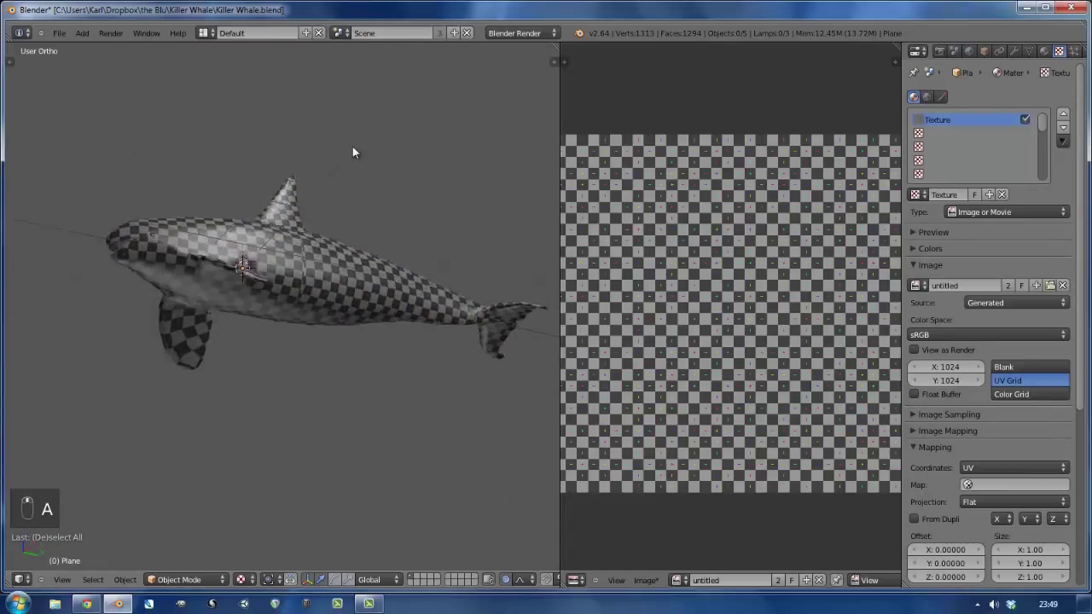